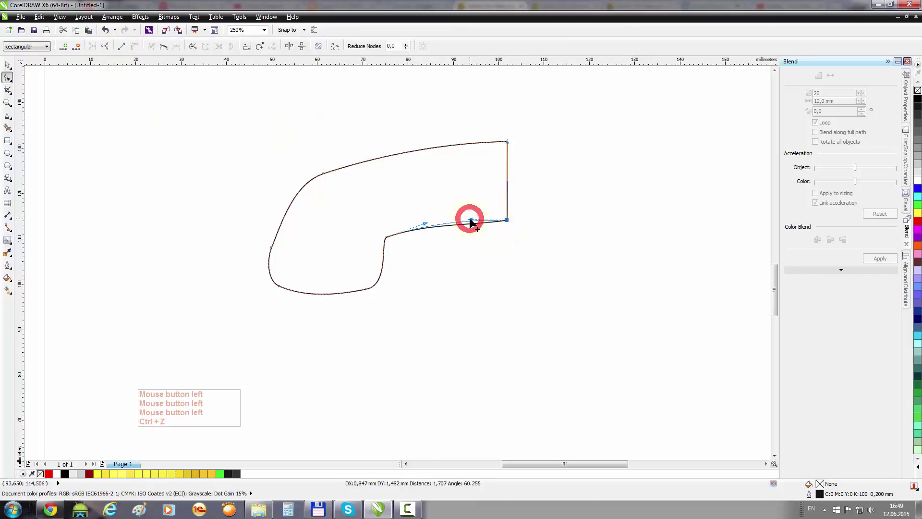
- Refine the half handset curve with the Shape tool, adding a node on its inner edge
{"action": "left_click", "coordinate": [9, 62]}
{"action": "double_click", "coordinate": [355, 238]}
{"action": "left_click", "coordinate": [90, 101]}
{"action": "left_click", "coordinate": [511, 220]}
{"action": "left_click", "coordinate": [549, 276]}
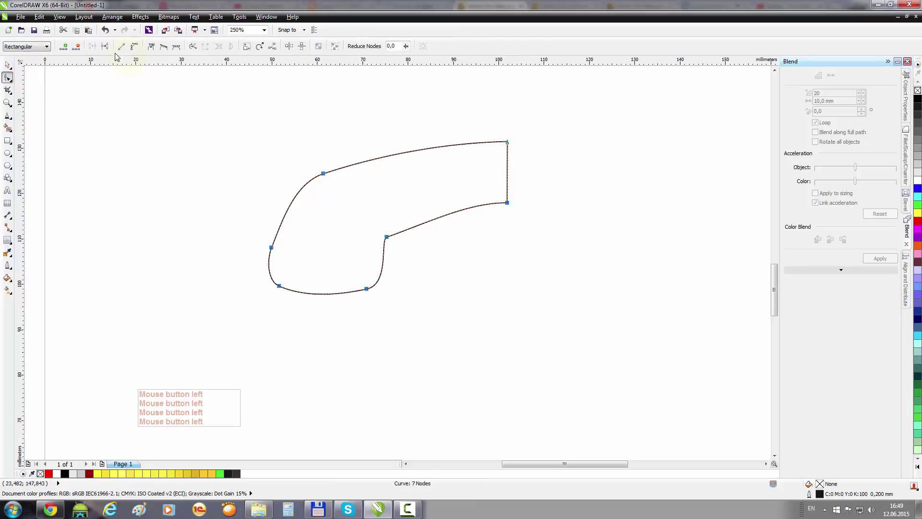
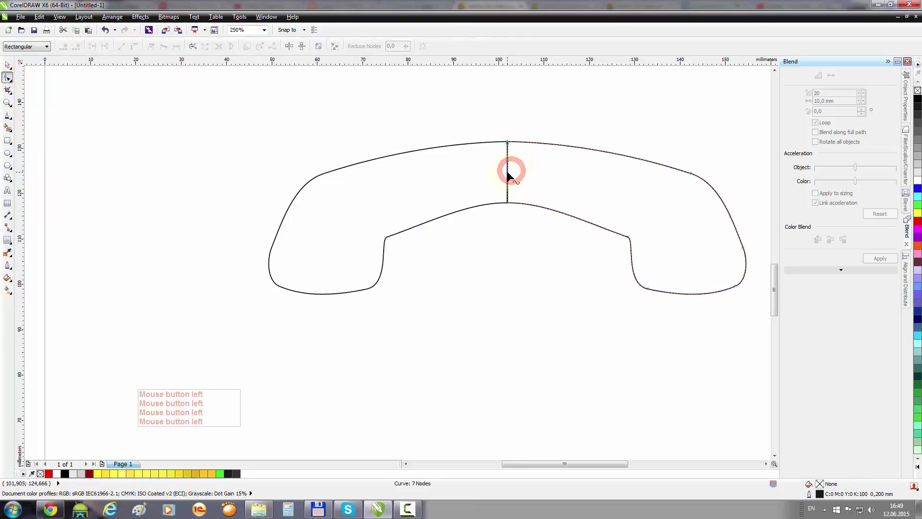
- Mirror the half, combine both halves and join the seam nodes into one 10-node handset curve
{"action": "left_click", "coordinate": [511, 177]}
{"action": "left_click", "coordinate": [487, 180]}
{"action": "left_click", "coordinate": [781, 353]}
{"action": "left_click", "coordinate": [300, 48]}
{"action": "left_click", "coordinate": [396, 114]}
{"action": "key", "text": "Delete"}
{"action": "key", "text": "Delete"}
{"action": "left_click", "coordinate": [424, 278]}
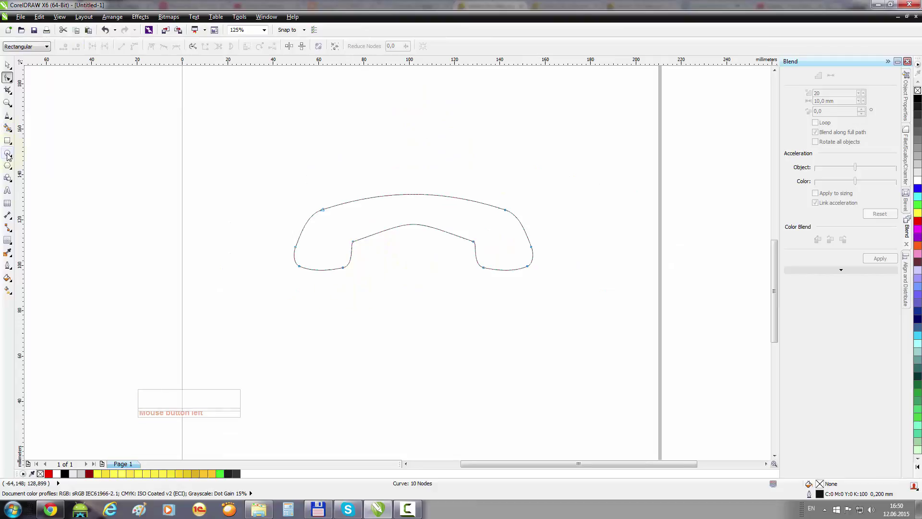
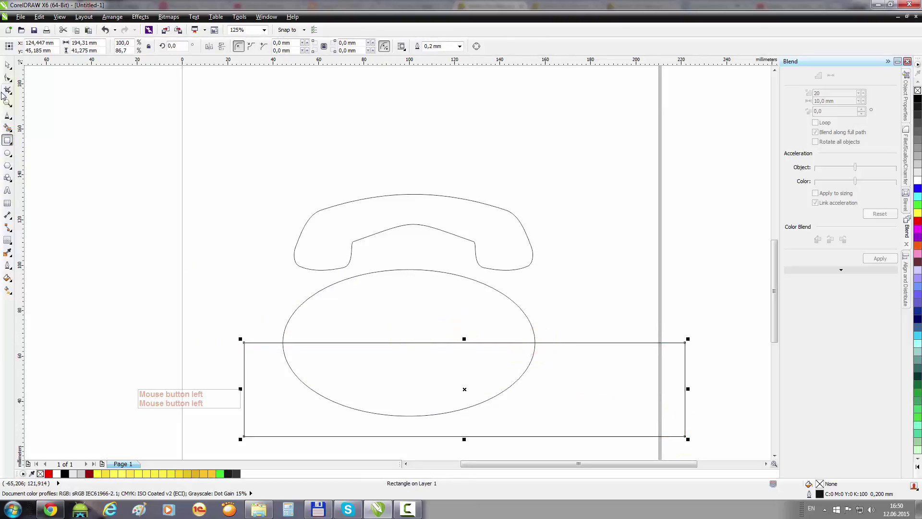
- Trim the ellipse into a dome base and centre it under the handset via Align and Distribute
{"action": "double_click", "coordinate": [242, 343]}
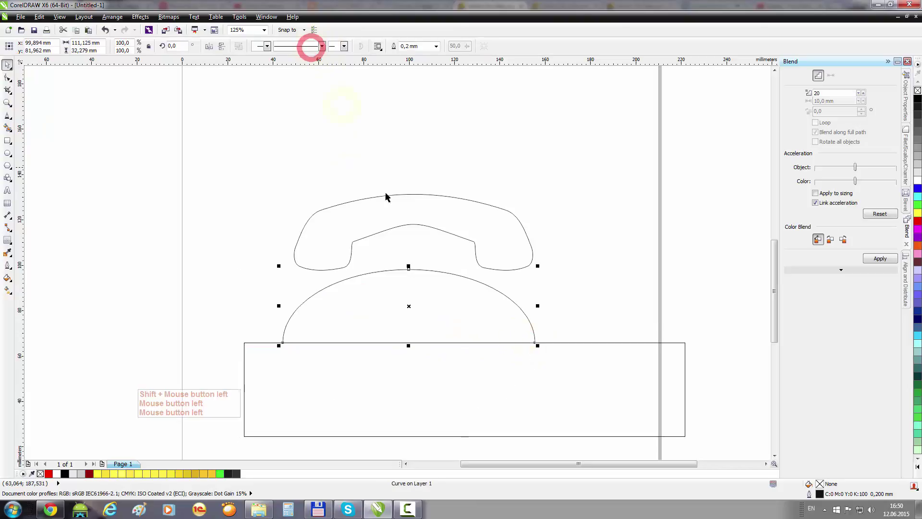
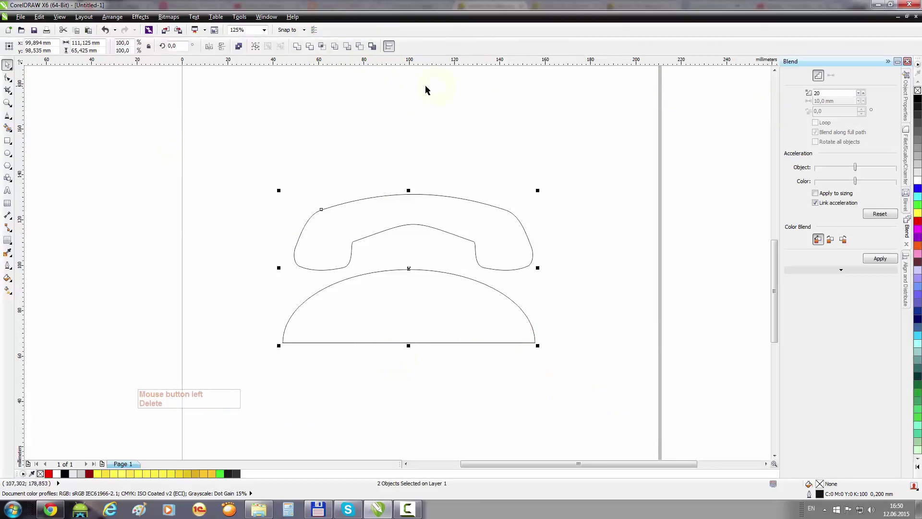
{"action": "double_click", "coordinate": [393, 49]}
{"action": "left_click", "coordinate": [393, 49]}
{"action": "left_click", "coordinate": [238, 154]}
{"action": "left_click", "coordinate": [592, 390]}
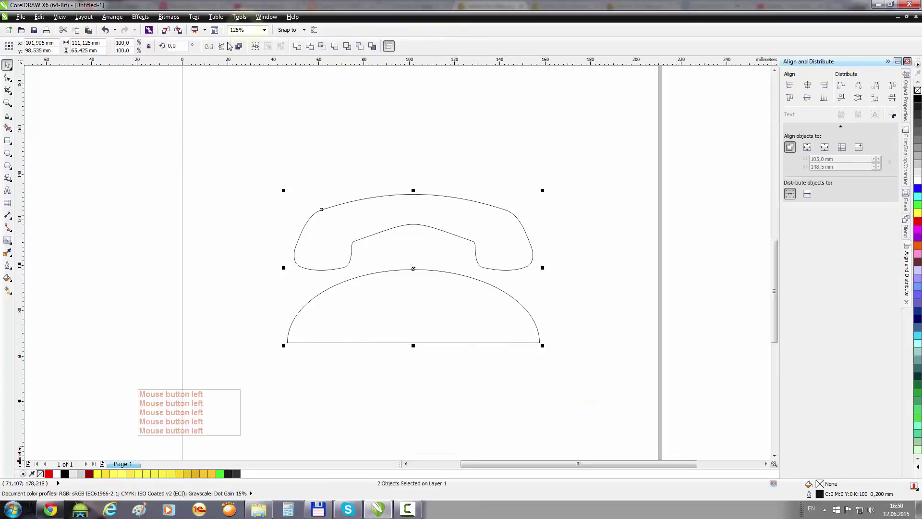
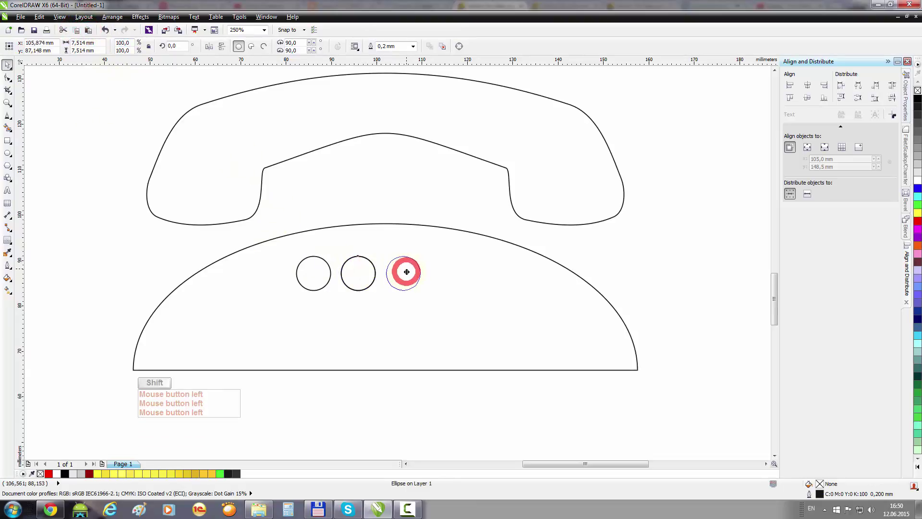
- Lay out nine small circles as a 3x3 keypad and fill the telephone black with white buttons
{"action": "left_click", "coordinate": [242, 58]}
{"action": "key", "text": "ctrl+z"}
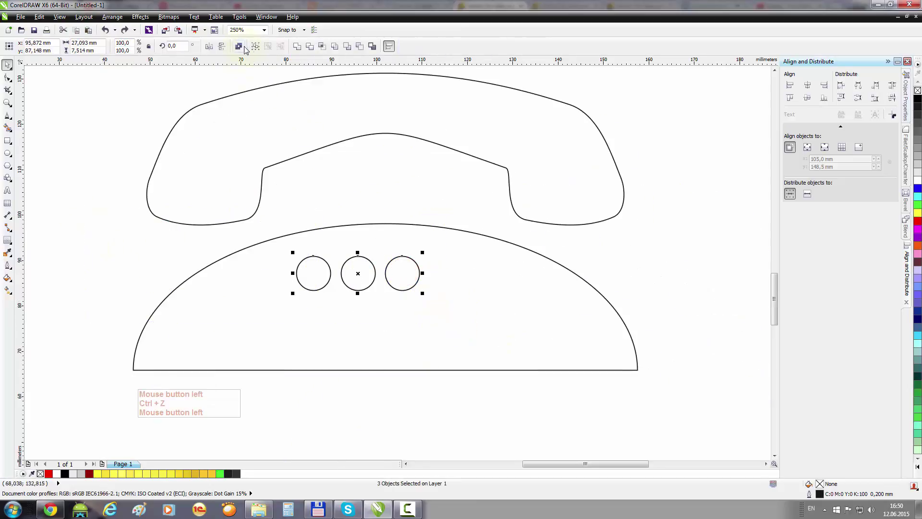
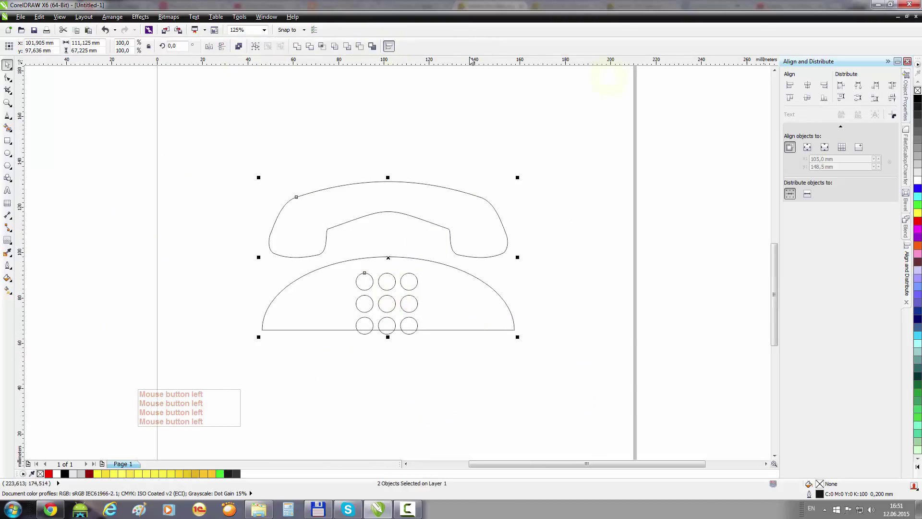
{"action": "left_click", "coordinate": [815, 87]}
{"action": "left_click", "coordinate": [448, 374]}
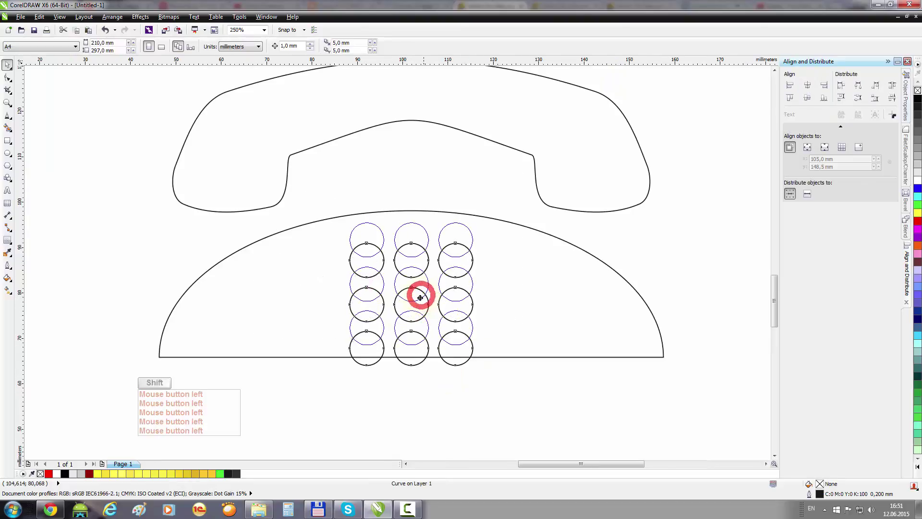
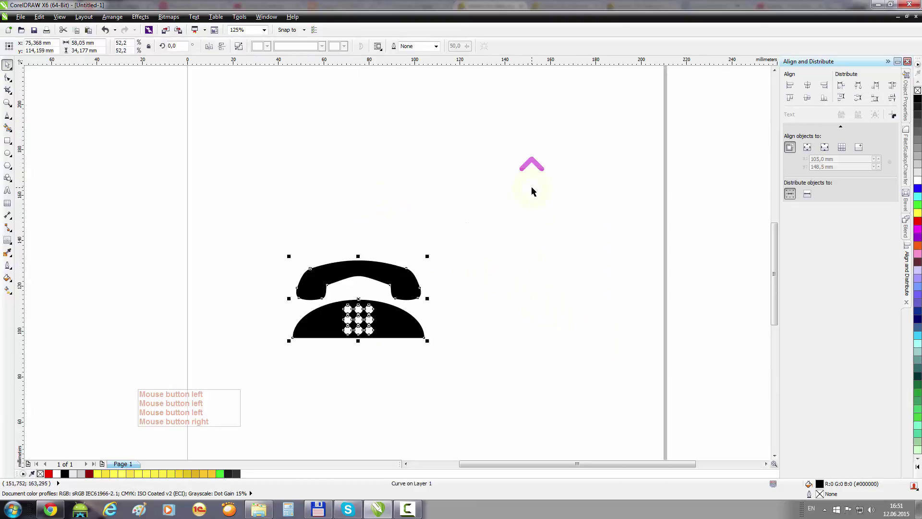
- Draw the smartphone body and screen rectangles with rounded corners
{"action": "double_click", "coordinate": [138, 151]}
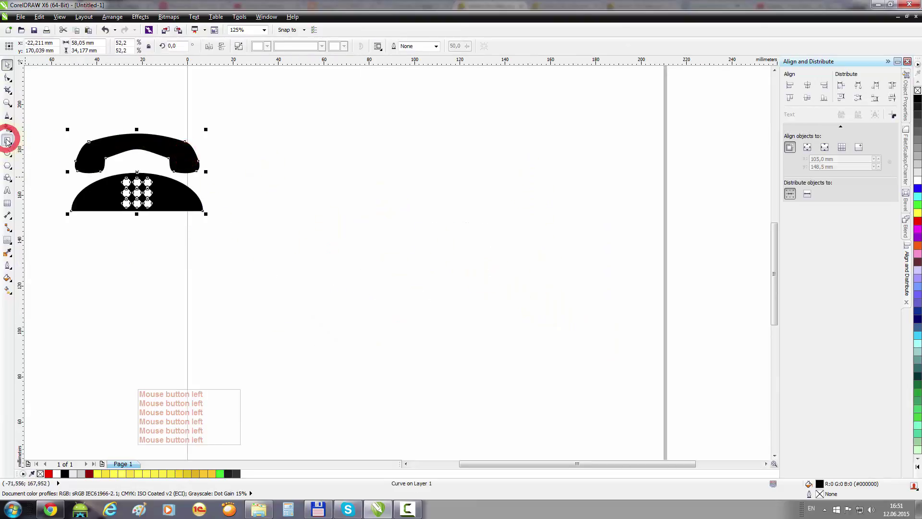
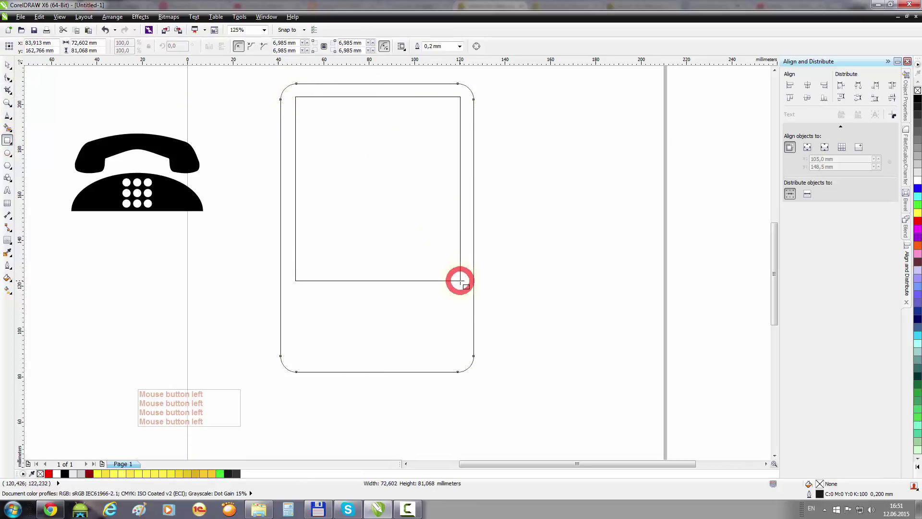
{"action": "left_click", "coordinate": [3, 70]}
{"action": "left_click", "coordinate": [297, 111]}
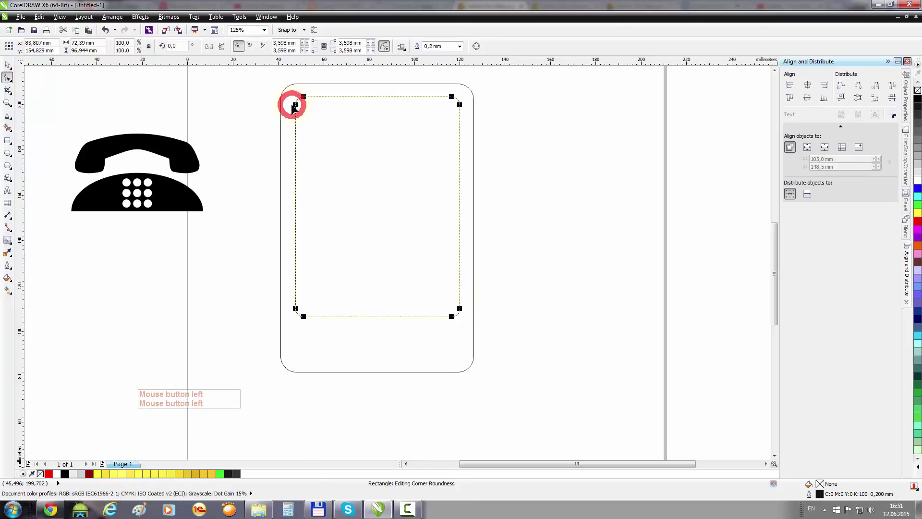
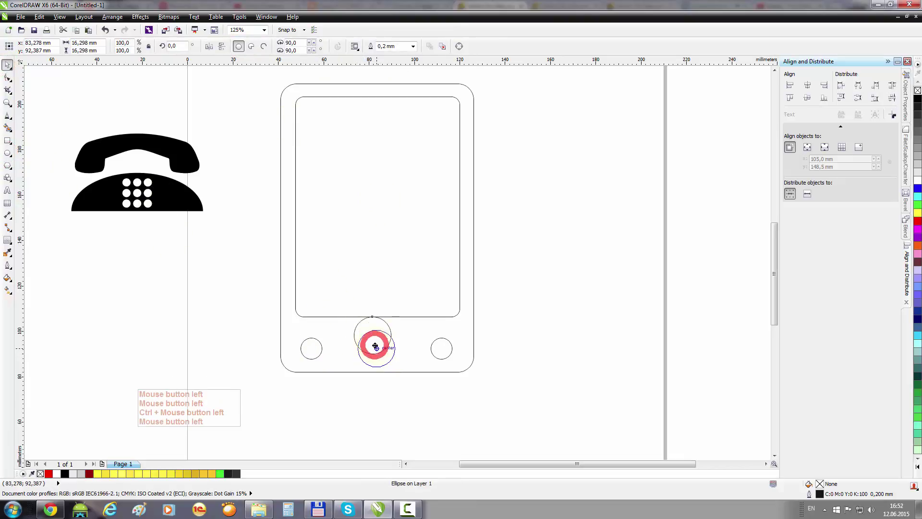
- Centre the three button circles on one line and space them evenly under the screen
{"action": "left_click", "coordinate": [264, 323]}
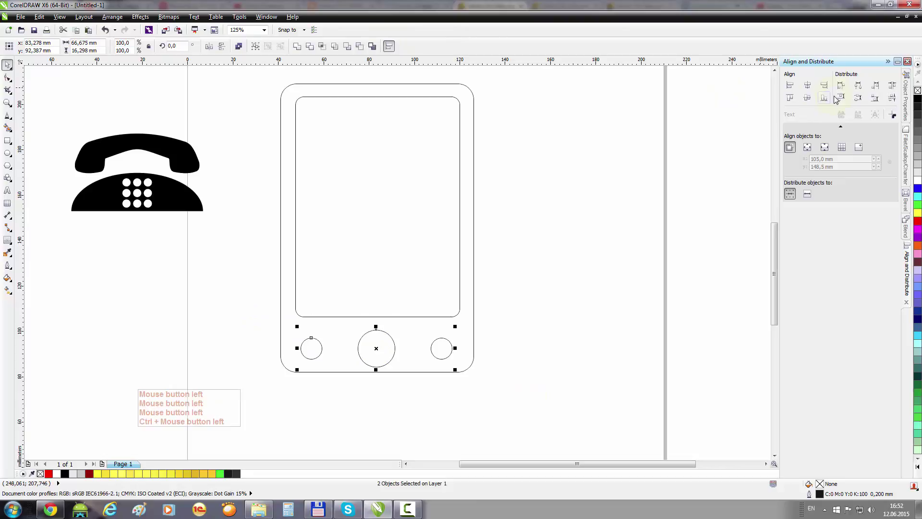
{"action": "left_click", "coordinate": [810, 101]}
{"action": "left_click", "coordinate": [197, 96]}
{"action": "left_click", "coordinate": [261, 79]}
{"action": "left_click", "coordinate": [809, 88]}
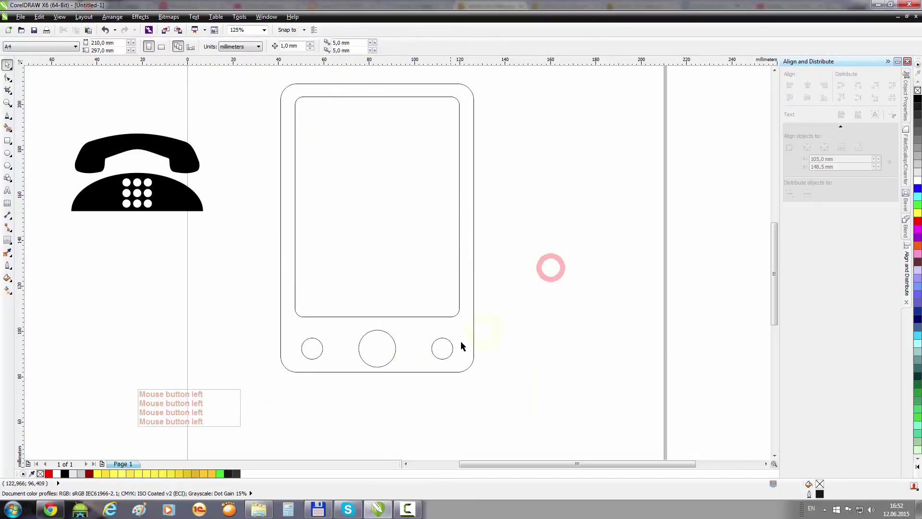
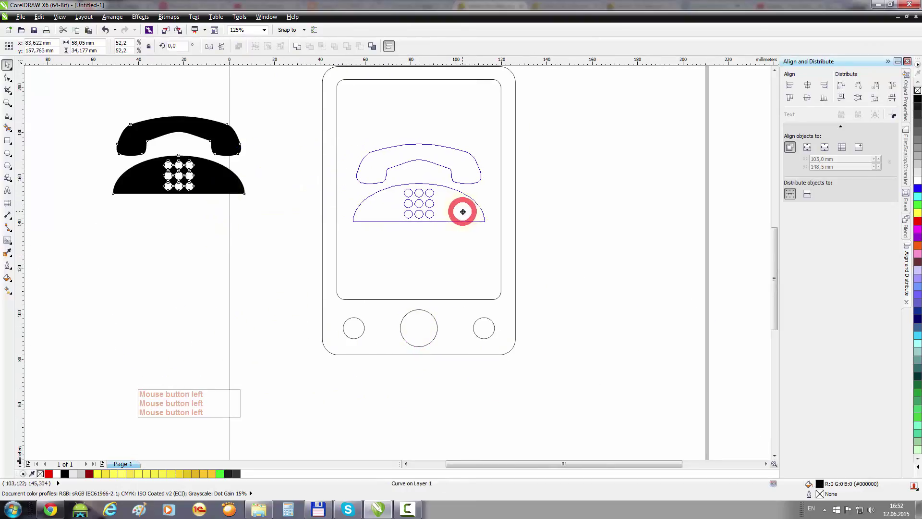
- Select the smartphone with the handset in its screen to combine them into a solid black icon
{"action": "left_click", "coordinate": [348, 220]}
{"action": "left_click", "coordinate": [502, 264]}
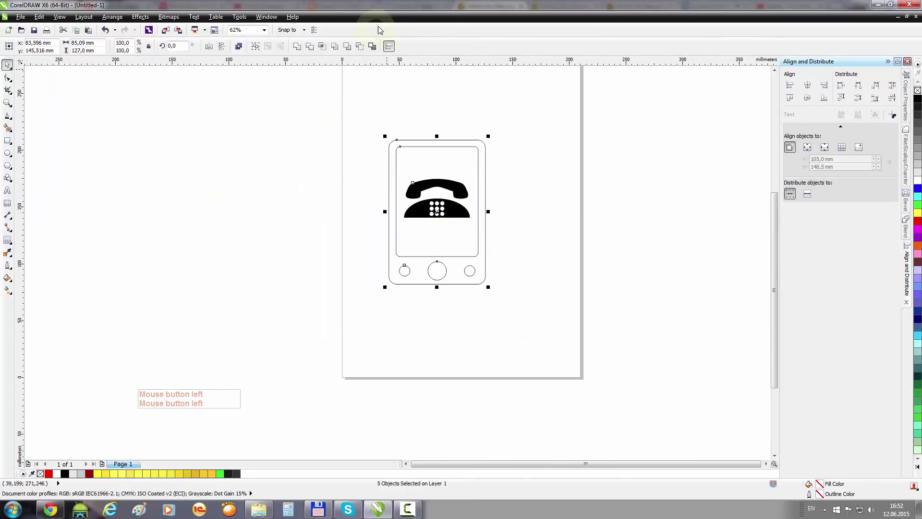
{"action": "left_click", "coordinate": [810, 86]}
{"action": "left_click", "coordinate": [476, 213]}
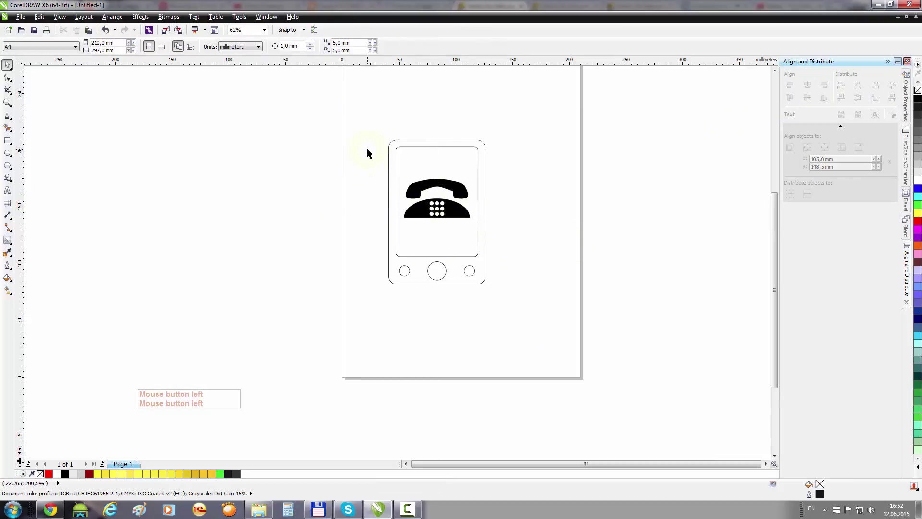
{"action": "left_click", "coordinate": [444, 215]}
{"action": "double_click", "coordinate": [439, 227]}
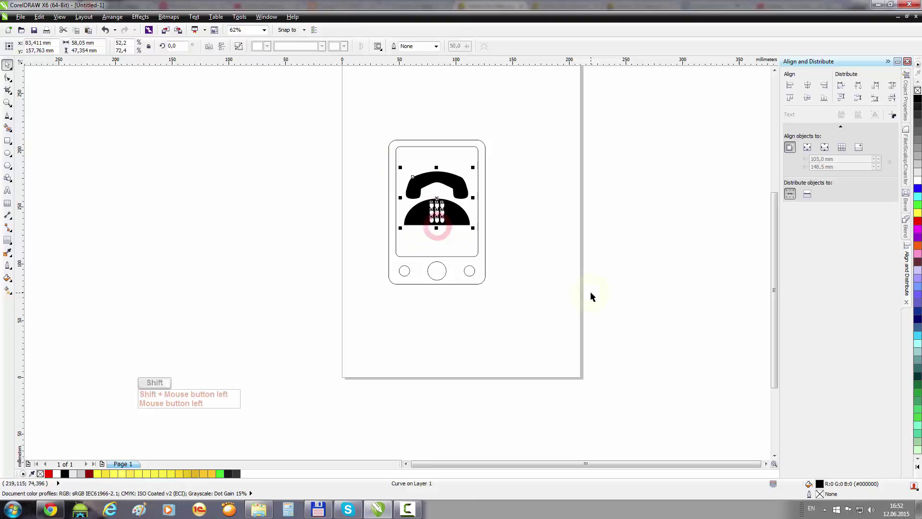
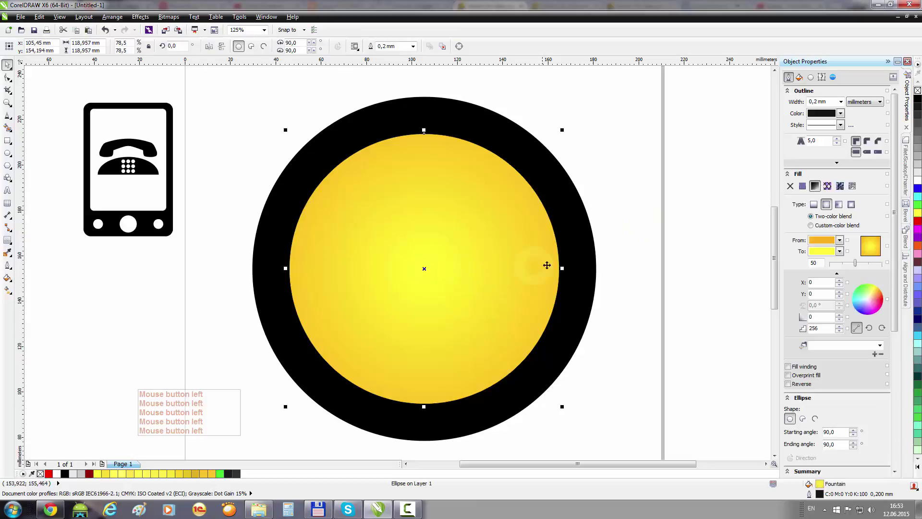
- Deselect the disc after placing the black smartphone over the yellow circle
{"action": "left_click", "coordinate": [665, 250]}
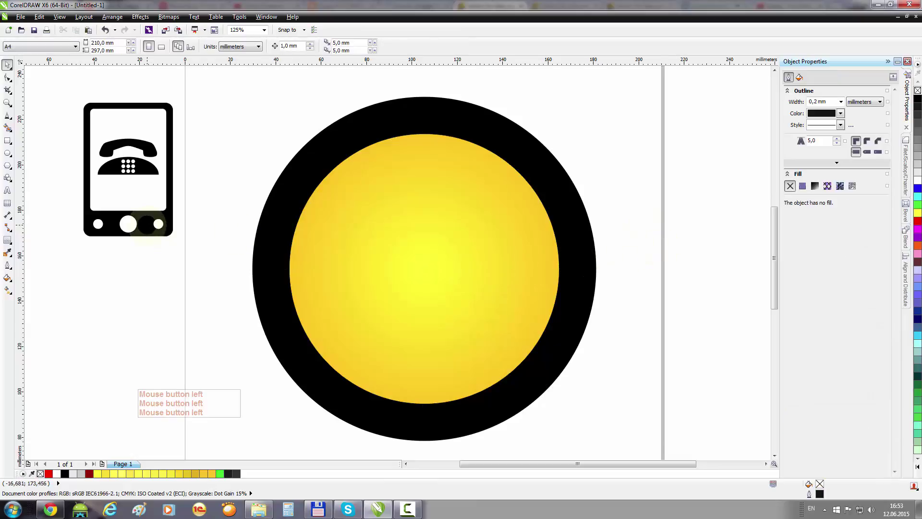
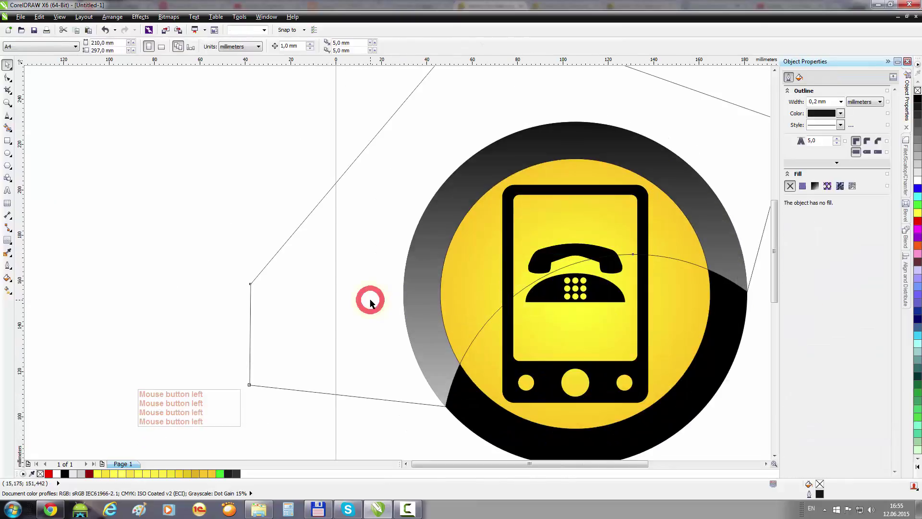
- Reorder the highlight polygon and intersect it with the circle for a yellow gradient highlight
{"action": "left_click", "coordinate": [376, 303]}
{"action": "right_click", "coordinate": [437, 280]}
{"action": "left_click", "coordinate": [437, 188]}
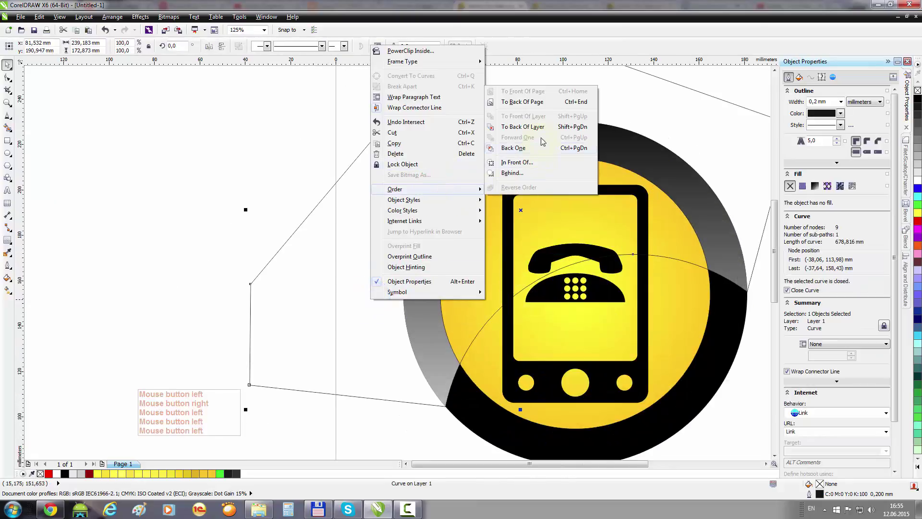
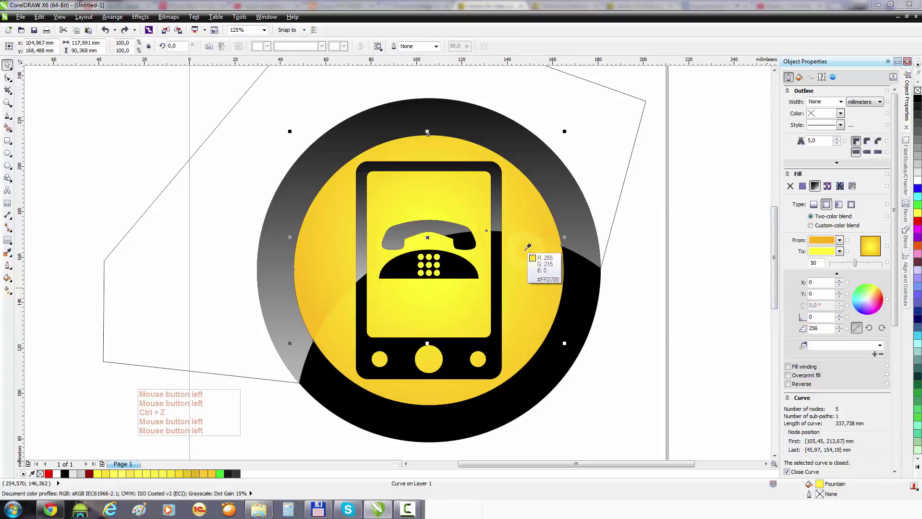
- Change the highlight's fountain fill From/To colours to light yellow in Object Properties
{"action": "key", "text": "ctrl+z"}
{"action": "left_click", "coordinate": [684, 283]}
{"action": "key", "text": "ctrl+z"}
{"action": "left_click", "coordinate": [197, 276]}
{"action": "key", "text": "Delete"}
{"action": "left_click", "coordinate": [319, 269]}
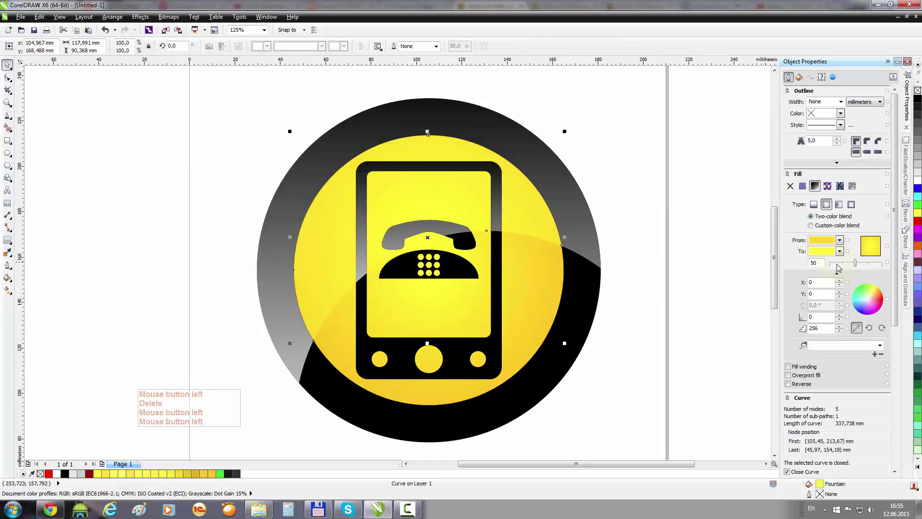
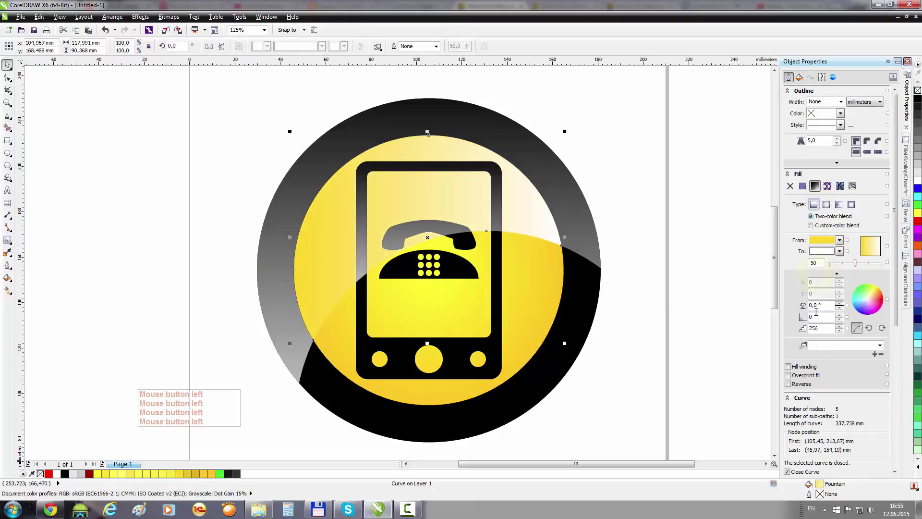
- Set the highlight gradient angle to -90° so it fades vertically into pale yellow
{"action": "key", "text": "Return"}
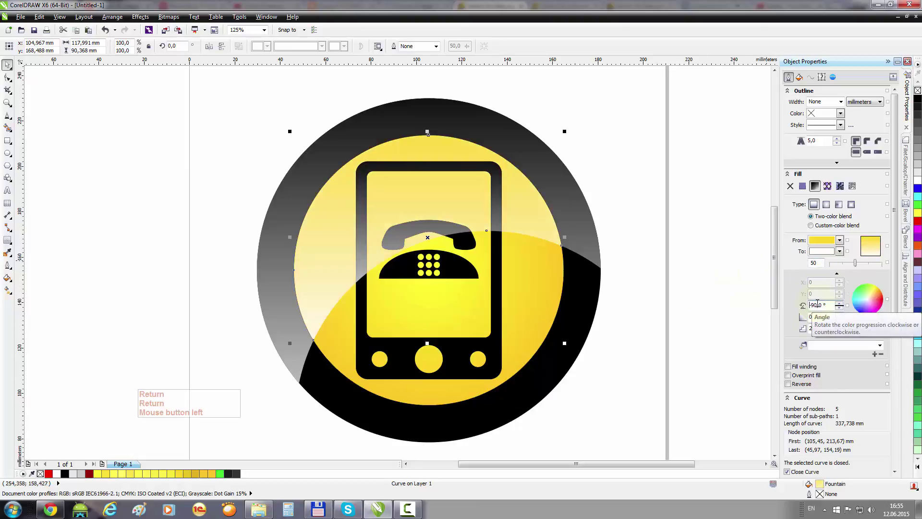
{"action": "key", "text": "Return"}
{"action": "left_click", "coordinate": [657, 297]}
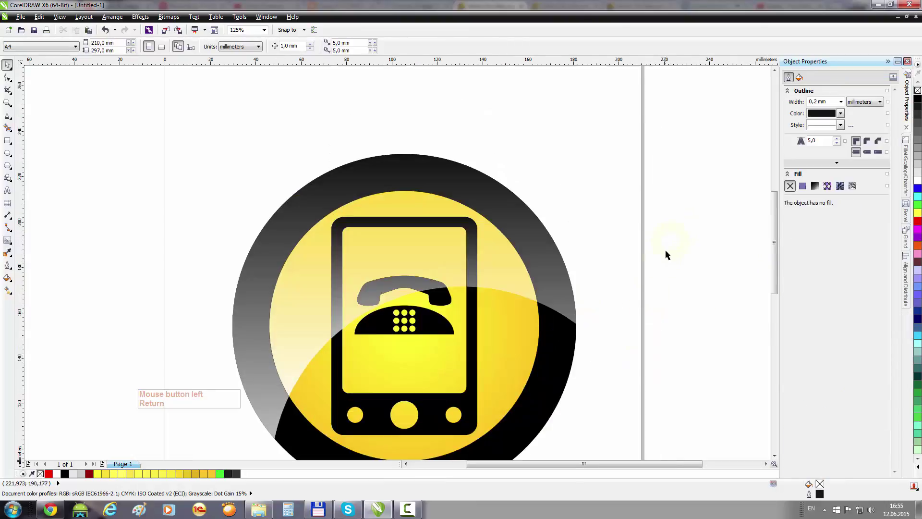
{"action": "key", "text": "Return"}
{"action": "left_click", "coordinate": [773, 263]}
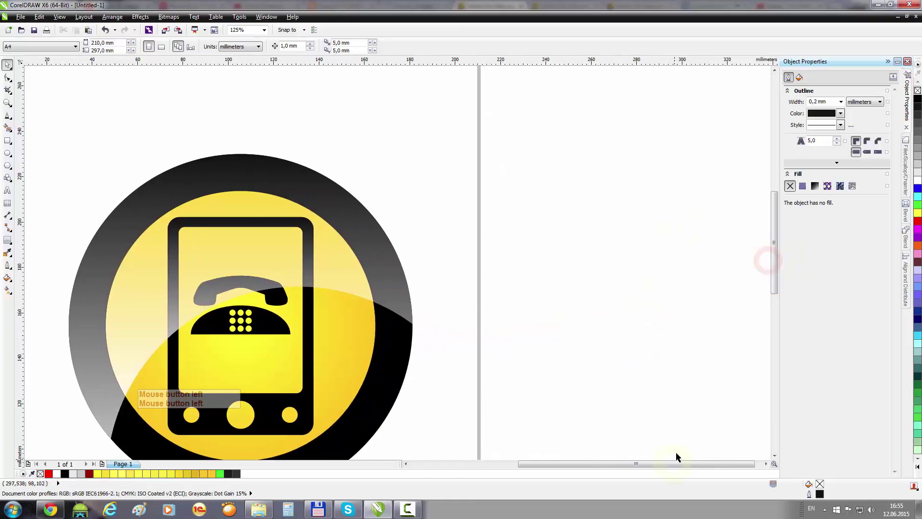
{"action": "left_click", "coordinate": [676, 467]}
{"action": "left_click", "coordinate": [776, 270]}
{"action": "left_click", "coordinate": [562, 467]}
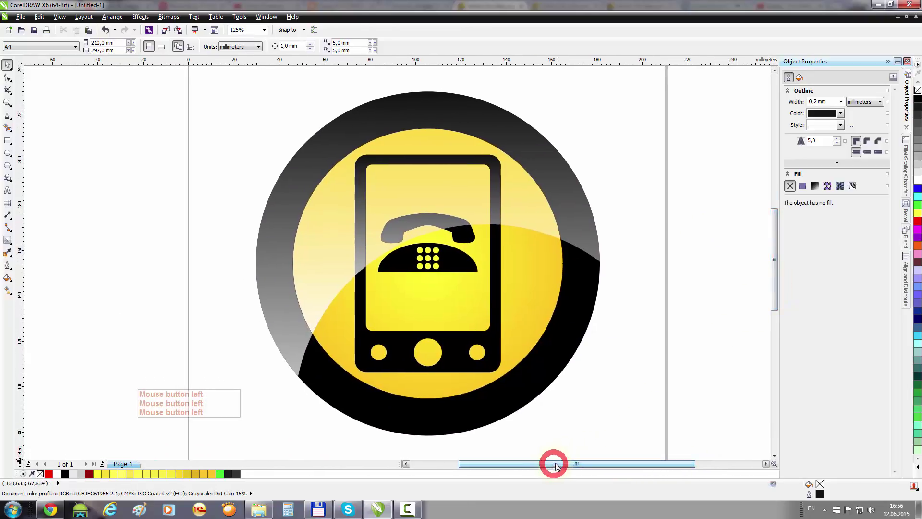